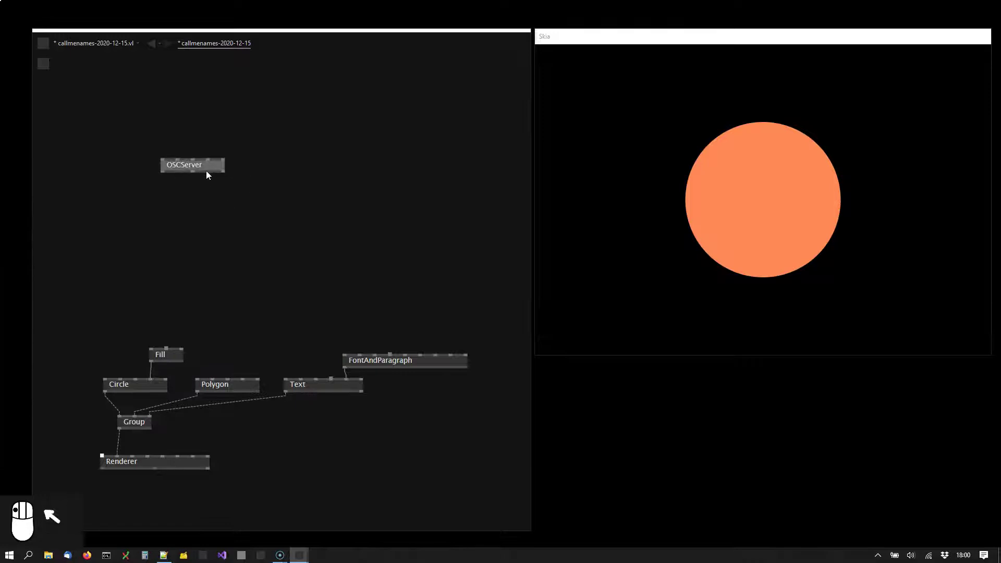
# Show the OSCServer's port 4444 in an IOBox and place a data preview of its incoming messages below it.
pyautogui.moveTo(188, 154); pyautogui.dragTo(165, 137)
pyautogui.click(159, 135)
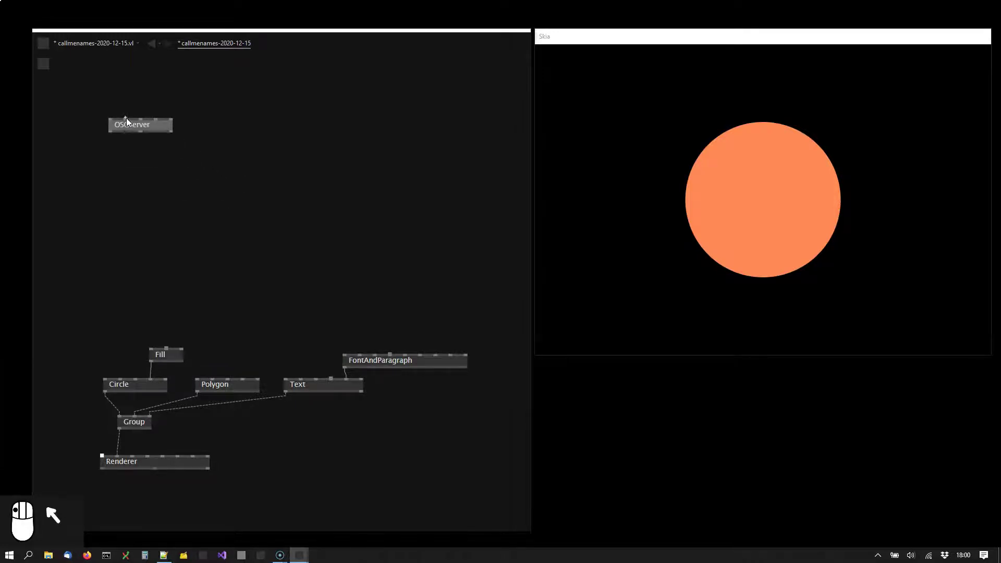
pyautogui.middleClick(129, 100)
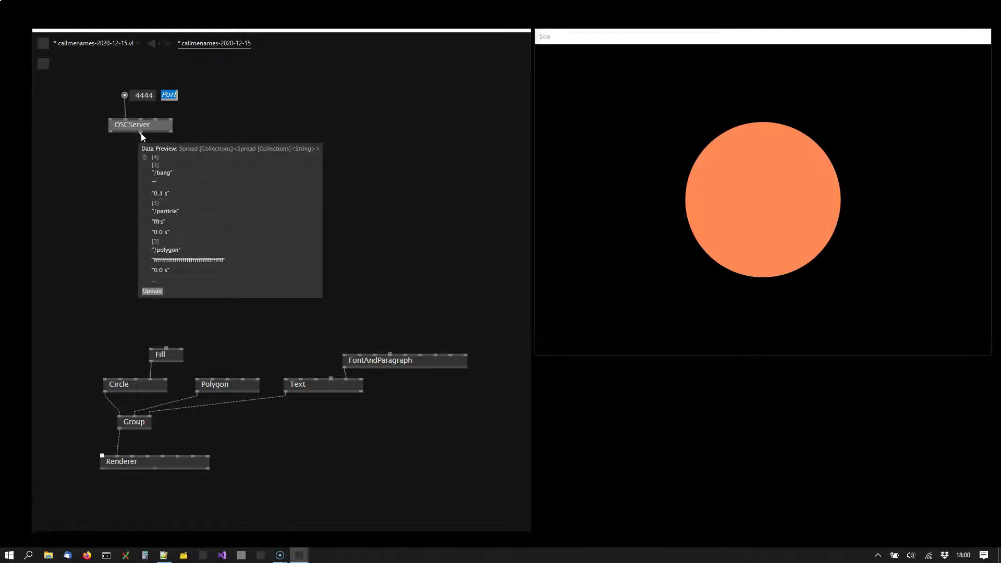
pyautogui.moveTo(148, 147); pyautogui.dragTo(159, 156)
pyautogui.moveTo(159, 157); pyautogui.dragTo(104, 217)
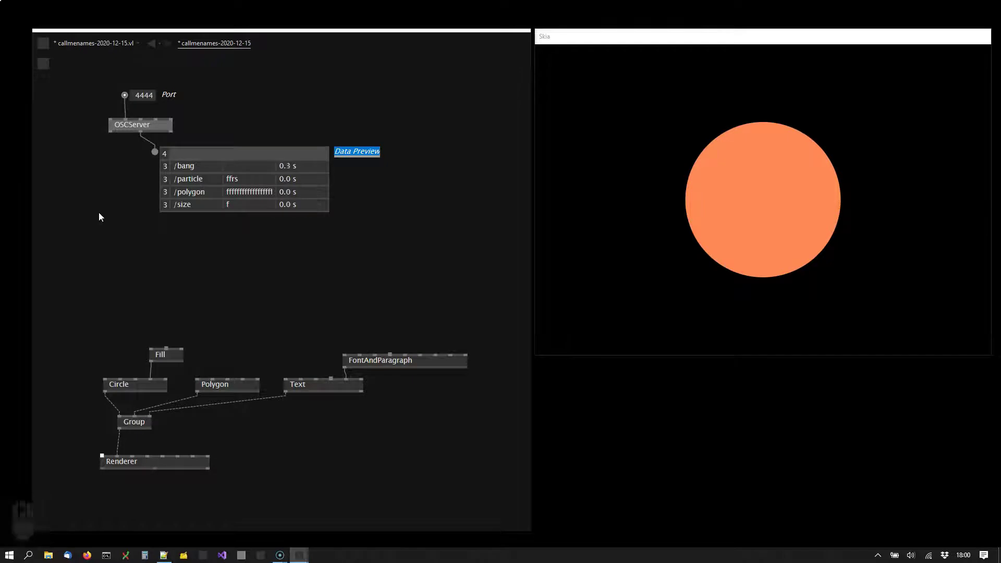
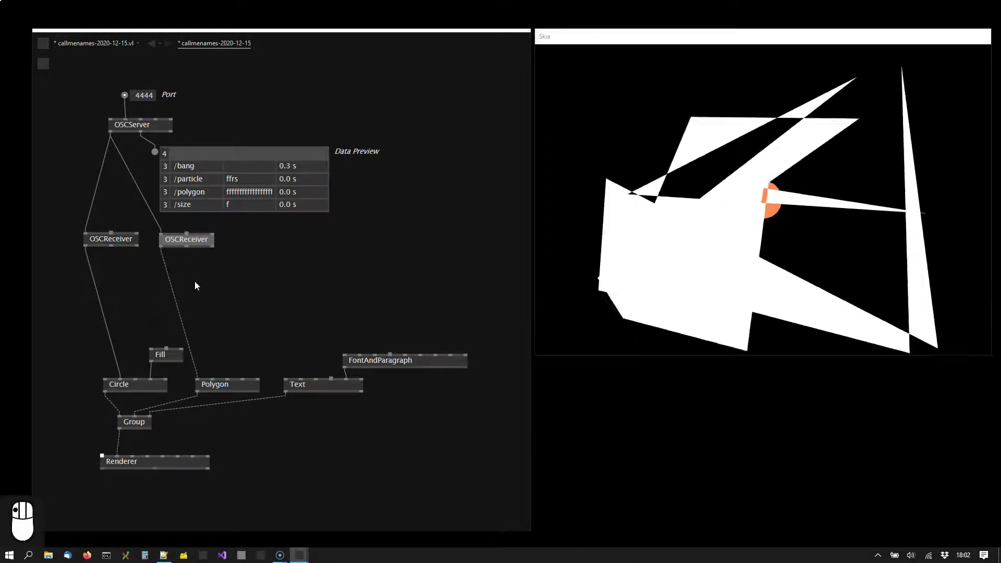
# Duplicate the OSCReceiver and position the copy beside the existing receivers.
pyautogui.press('ctrl+d')
pyautogui.click(183, 248)
pyautogui.press('ctrl+d')
pyautogui.moveTo(220, 270); pyautogui.dragTo(264, 247)
# Link the OSC server's output to the third receiver and settle it below the preview.
pyautogui.click(263, 248)
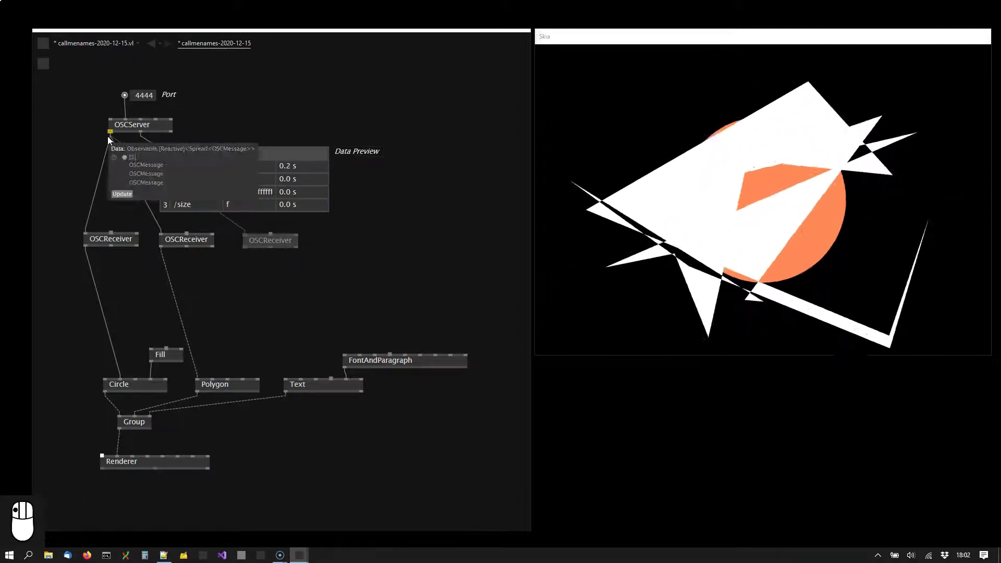
pyautogui.click(231, 198)
pyautogui.press('ctrl+c')
pyautogui.click(264, 232)
pyautogui.moveTo(276, 239); pyautogui.dragTo(259, 231)
# Paste another OSCReceiver copy and drop it beneath the third receiver.
pyautogui.press('ctrl+v')
pyautogui.moveTo(254, 230); pyautogui.dragTo(249, 261)
pyautogui.click(250, 267)
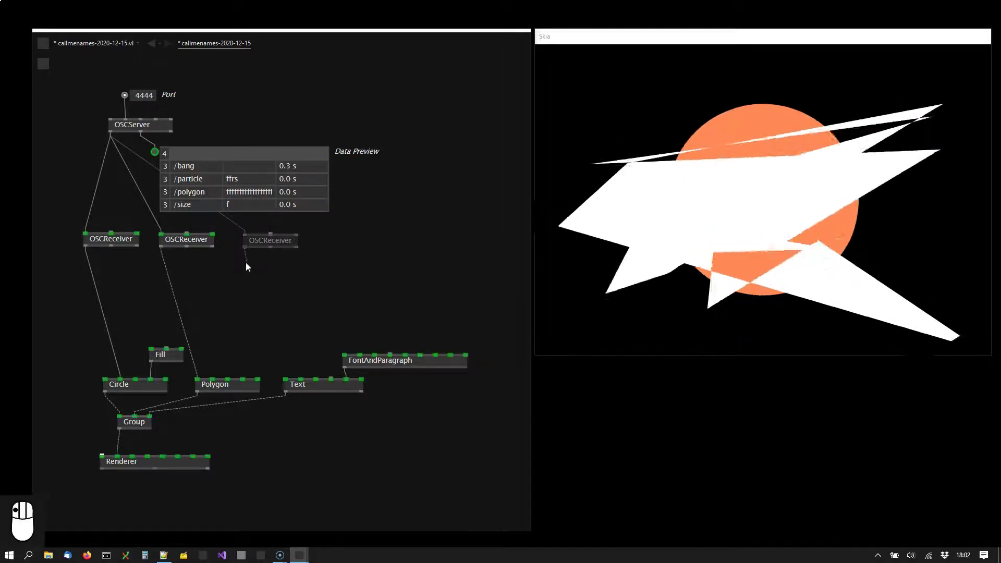
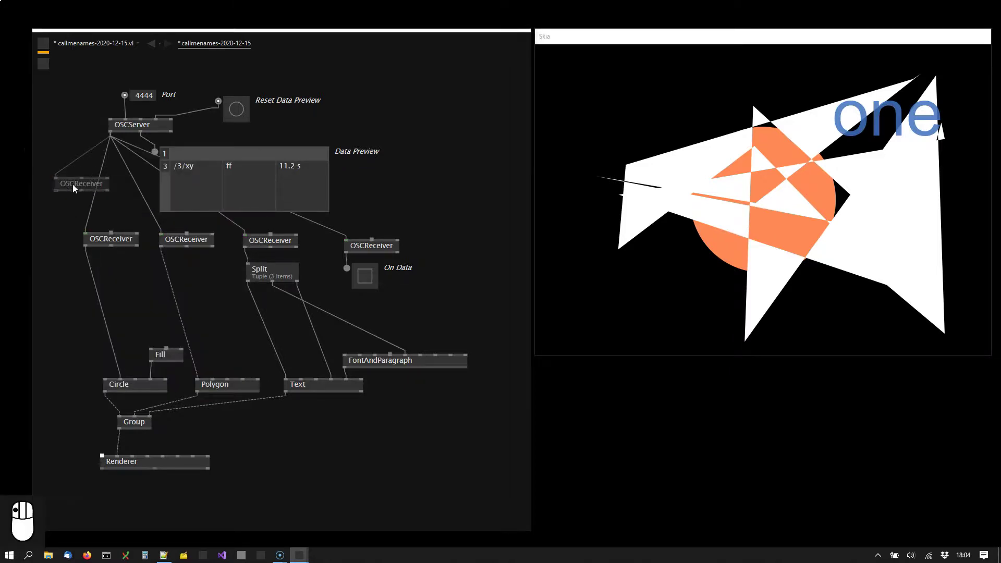
# Give the new OSCReceiver a Learn toggle, feed it from the server and wire its output to the Circle.
pyautogui.moveTo(63, 197); pyautogui.dragTo(85, 198)
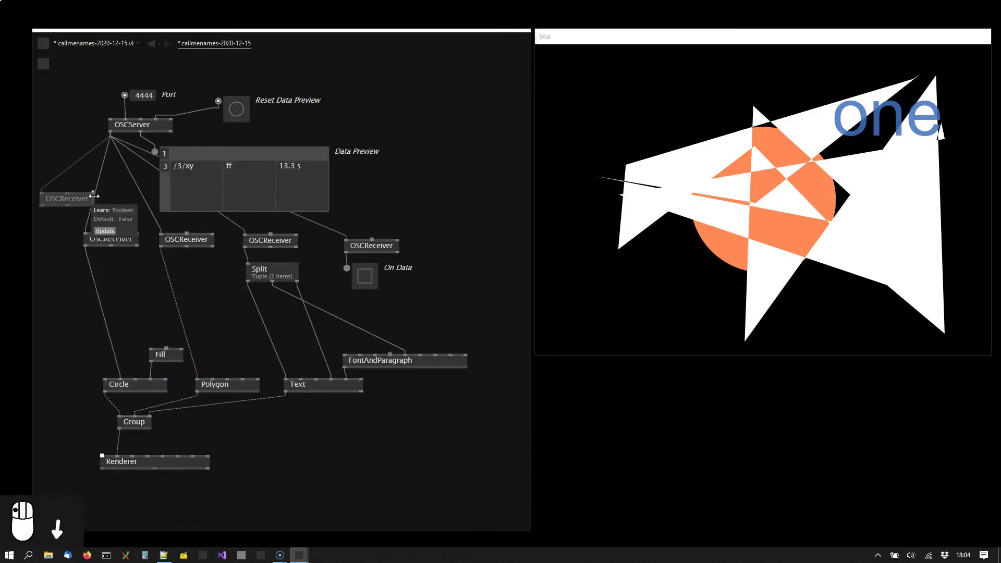
pyautogui.moveTo(99, 192); pyautogui.dragTo(100, 176)
pyautogui.moveTo(99, 176); pyautogui.dragTo(116, 180)
pyautogui.moveTo(116, 180); pyautogui.dragTo(129, 283)
# Switch on Learn so the receiver picks up the incoming /3/xy address.
pyautogui.scroll(-3)
pyautogui.scroll(-3)
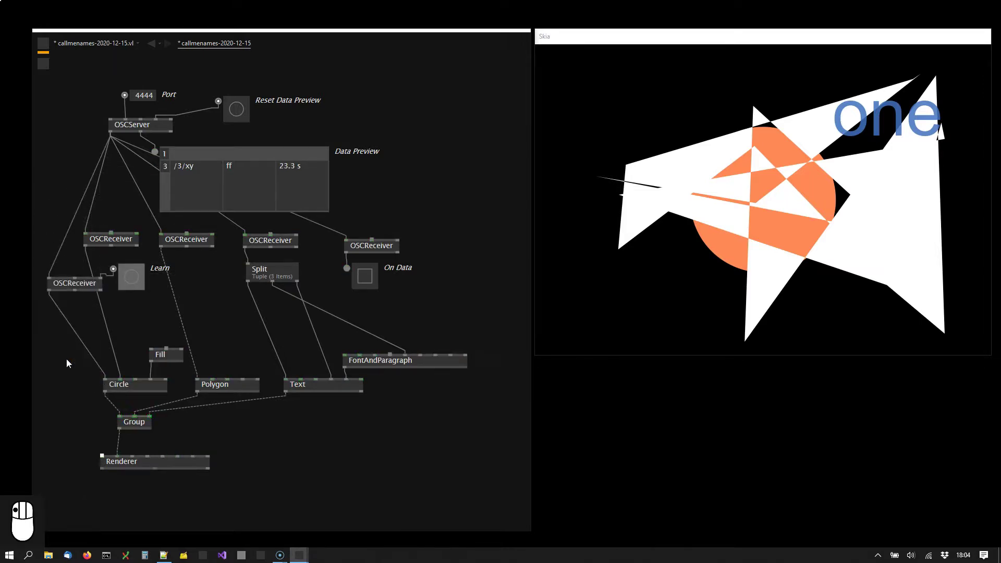
pyautogui.rightClick(134, 278)
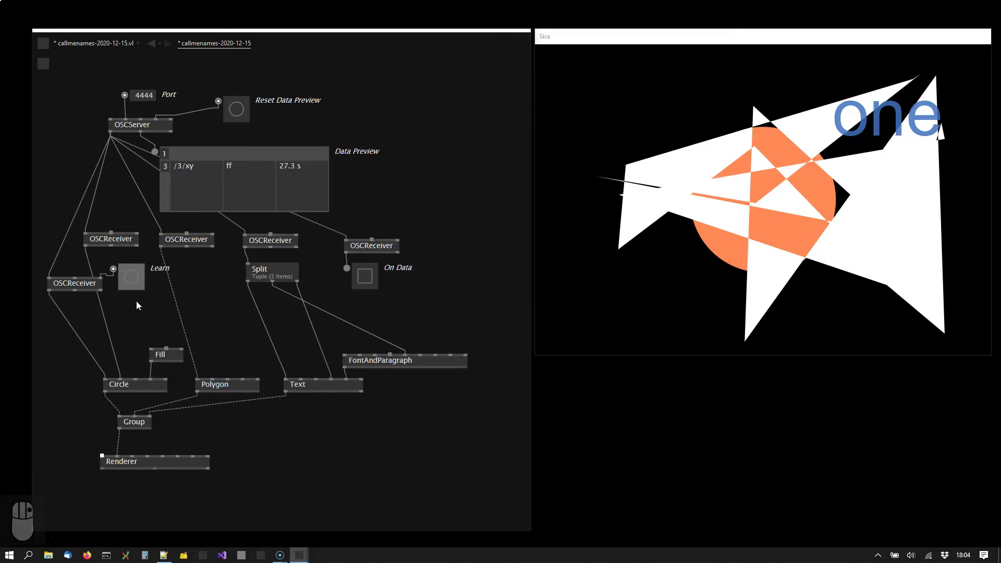